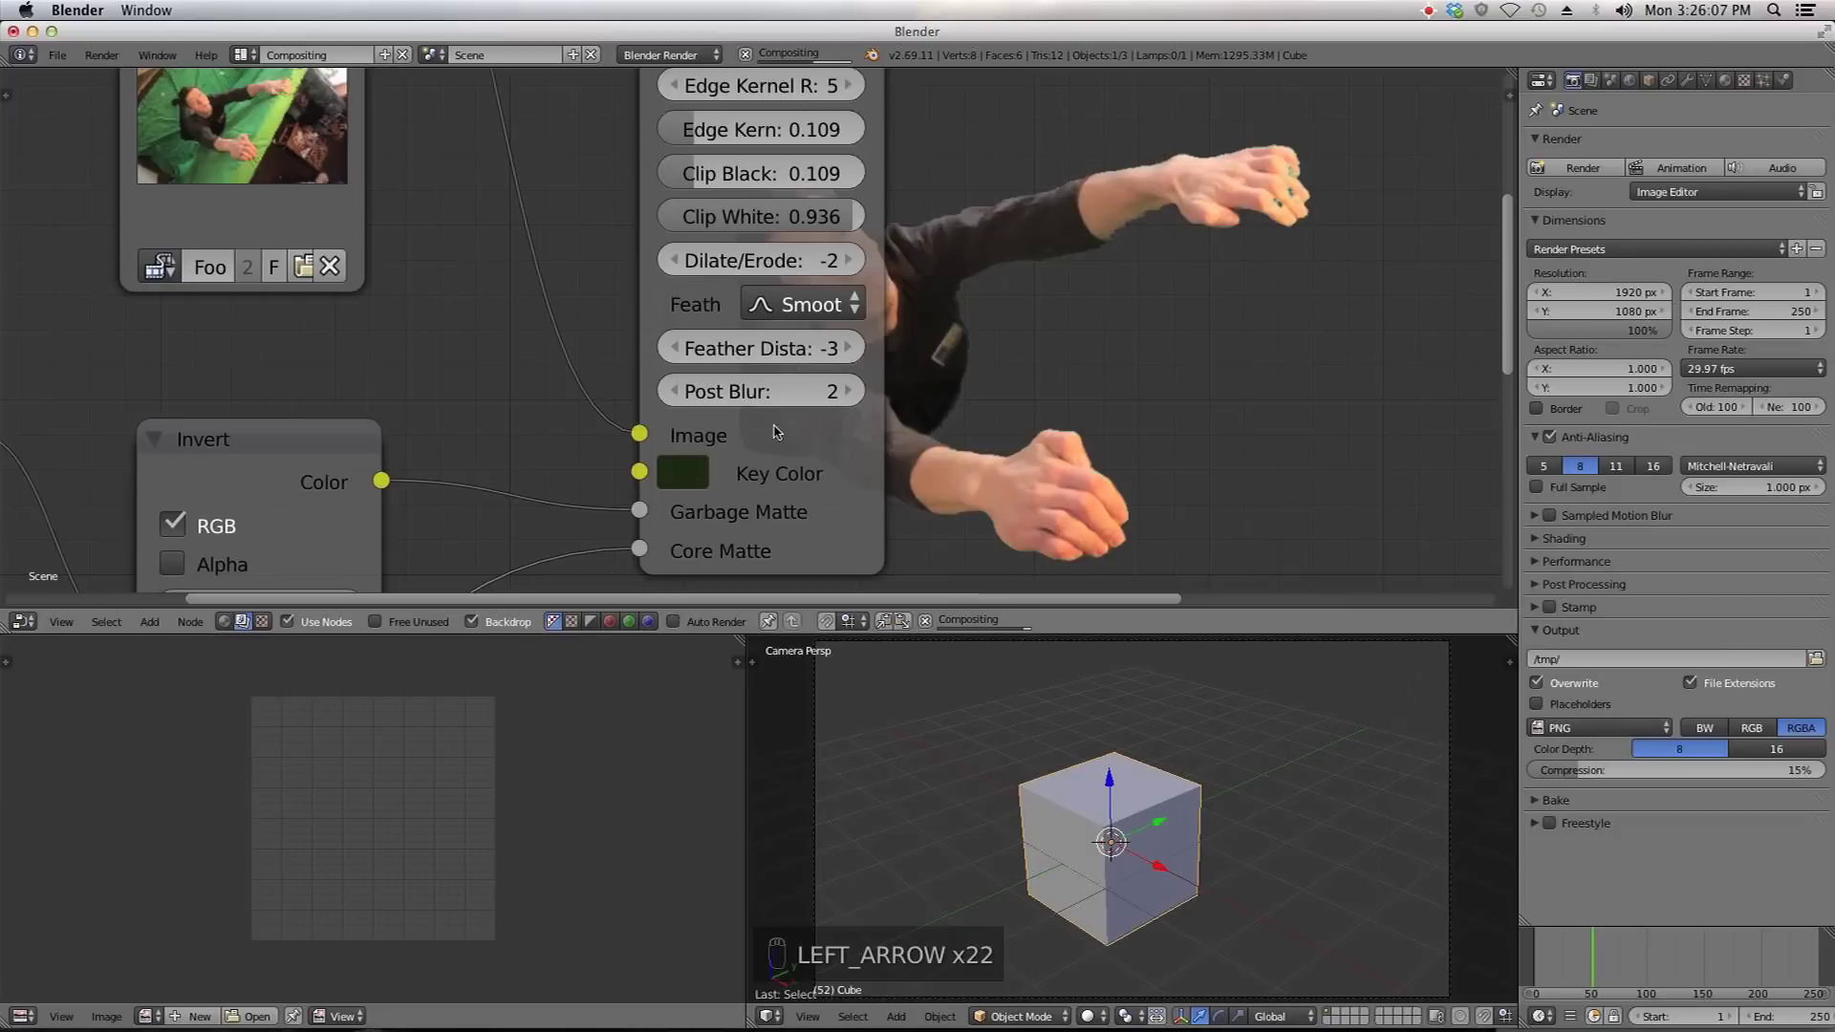
# Raise the Keying node's Clip Black above 0.109 until the subject's head turns opaque.
pyautogui.moveTo(957, 862); pyautogui.dragTo(690, 272)
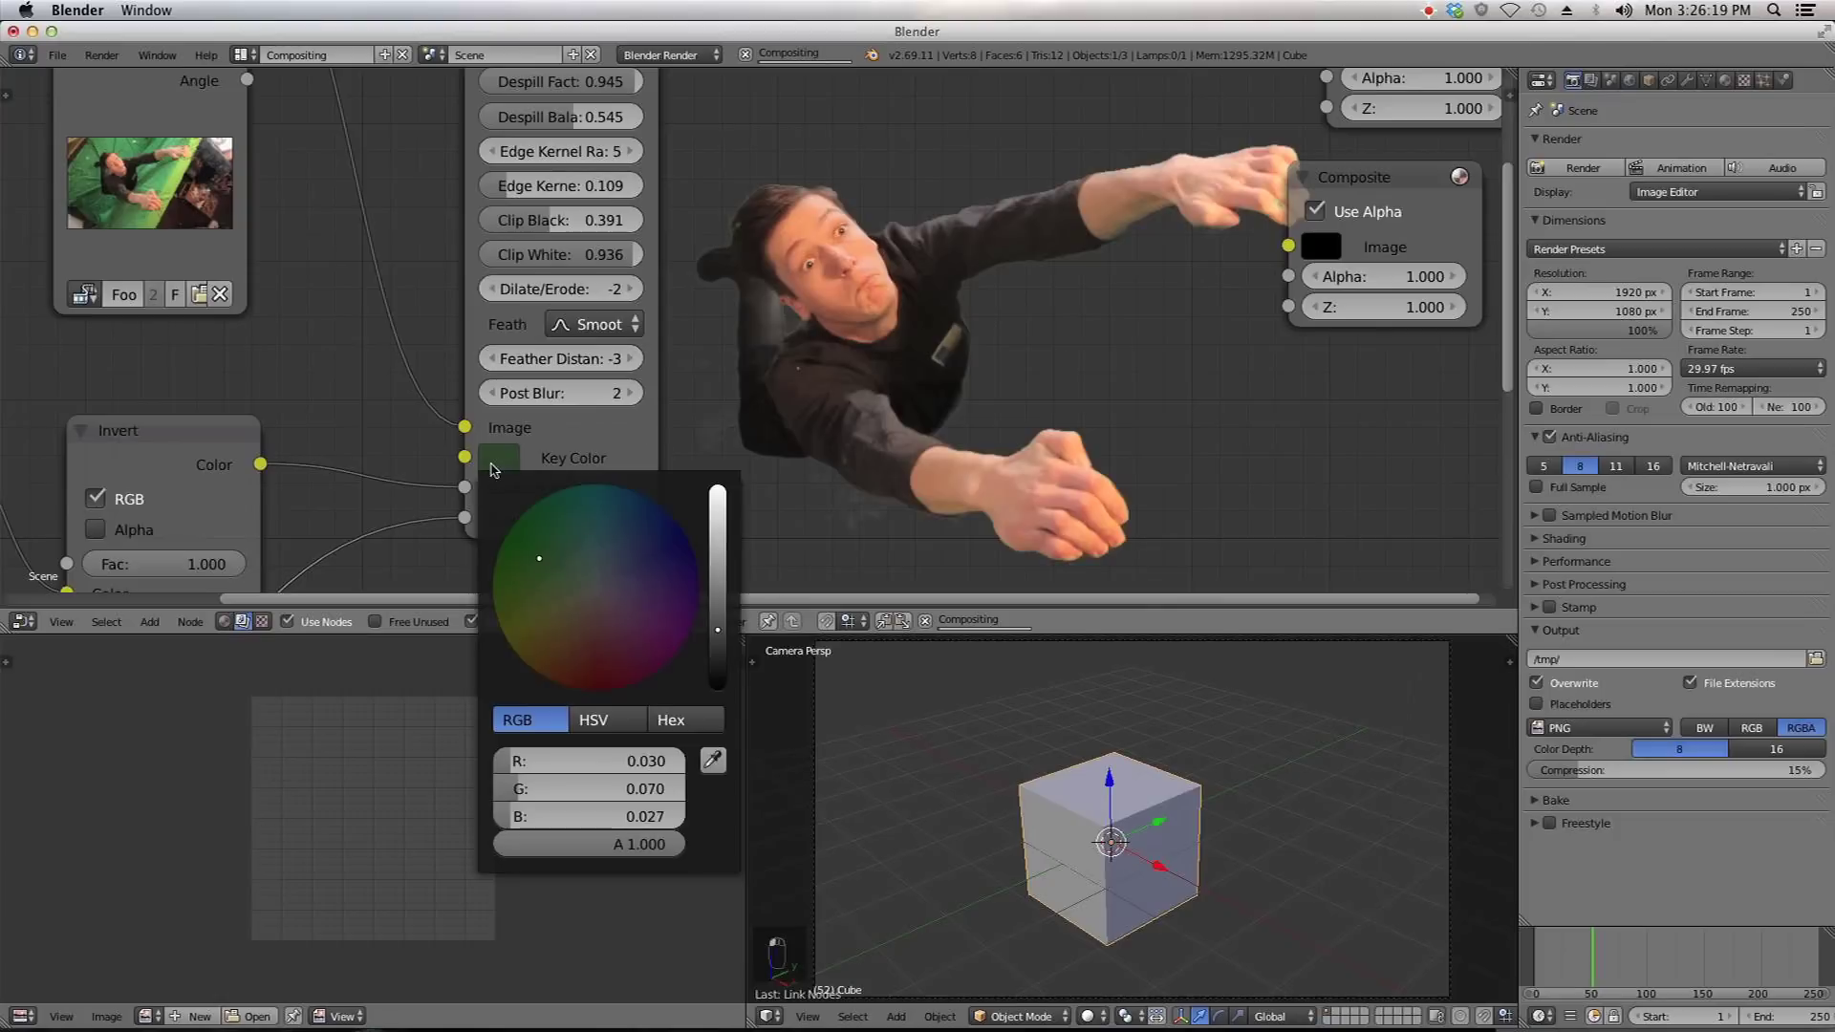
# Darken the Key Color swatch to a very dark green (R 0.017, G 0.037, B 0.016).
pyautogui.moveTo(720, 634); pyautogui.dragTo(730, 647)
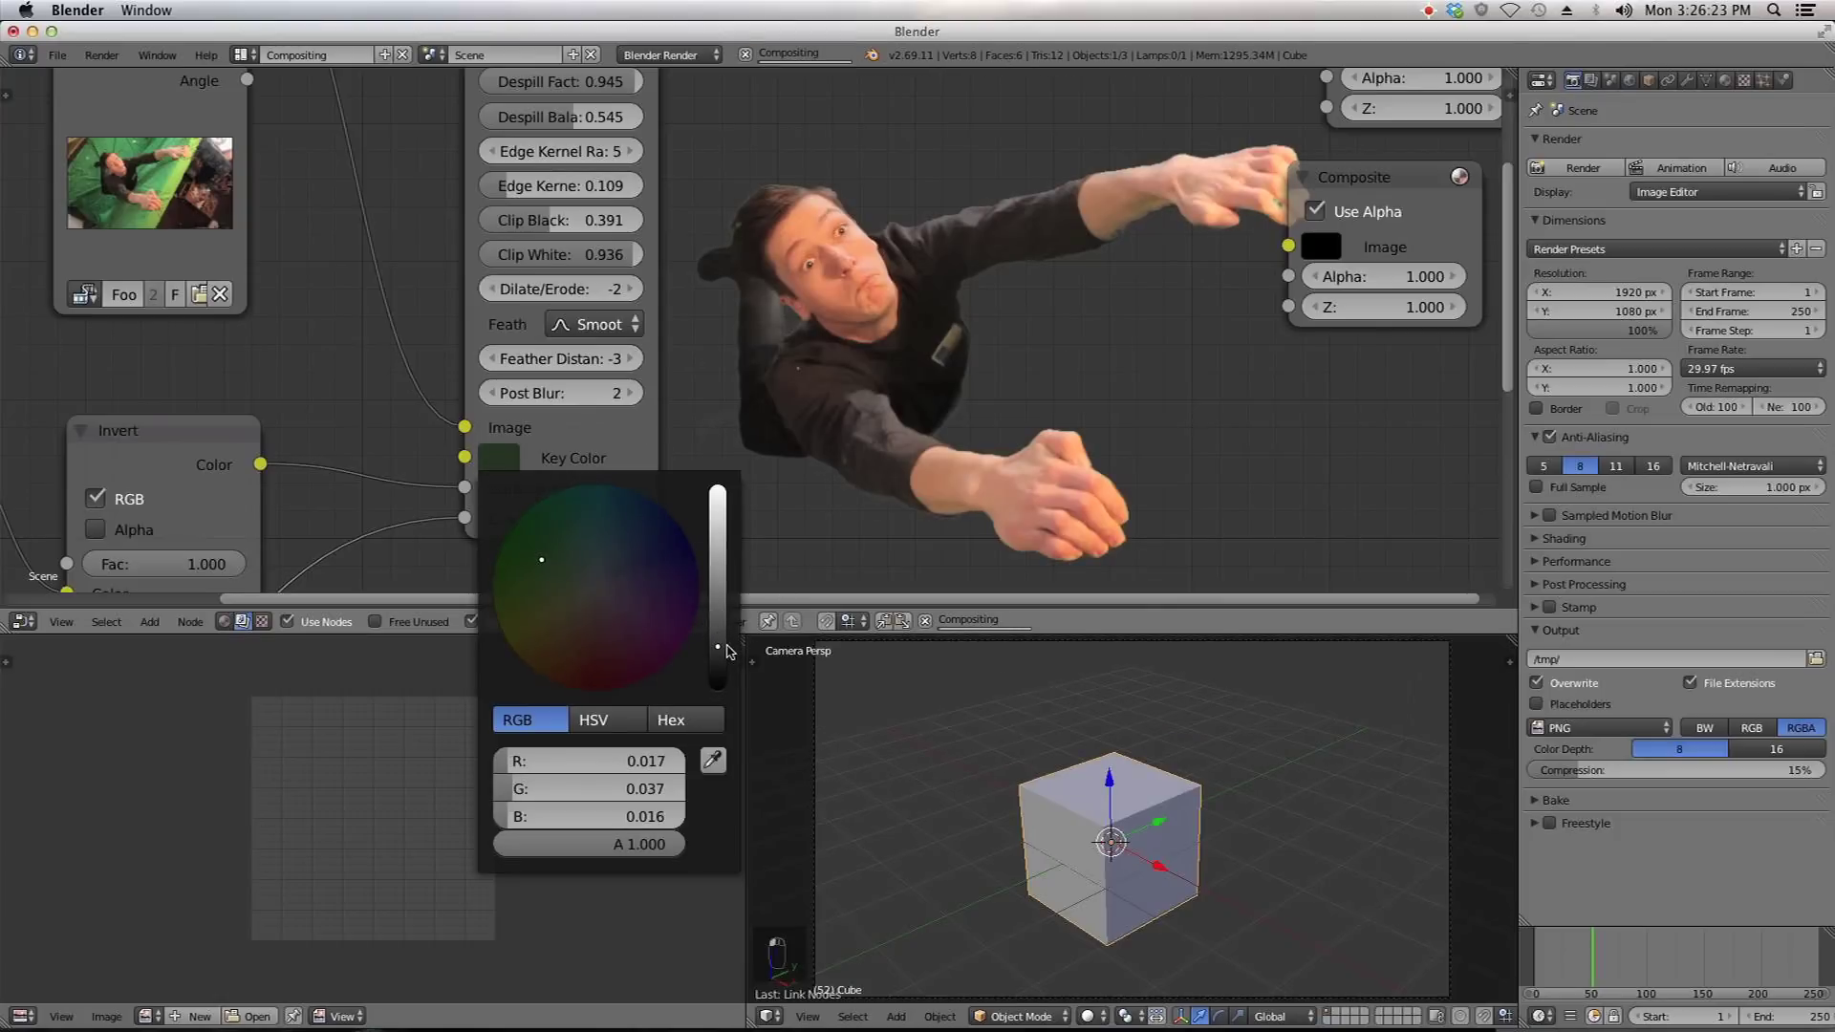